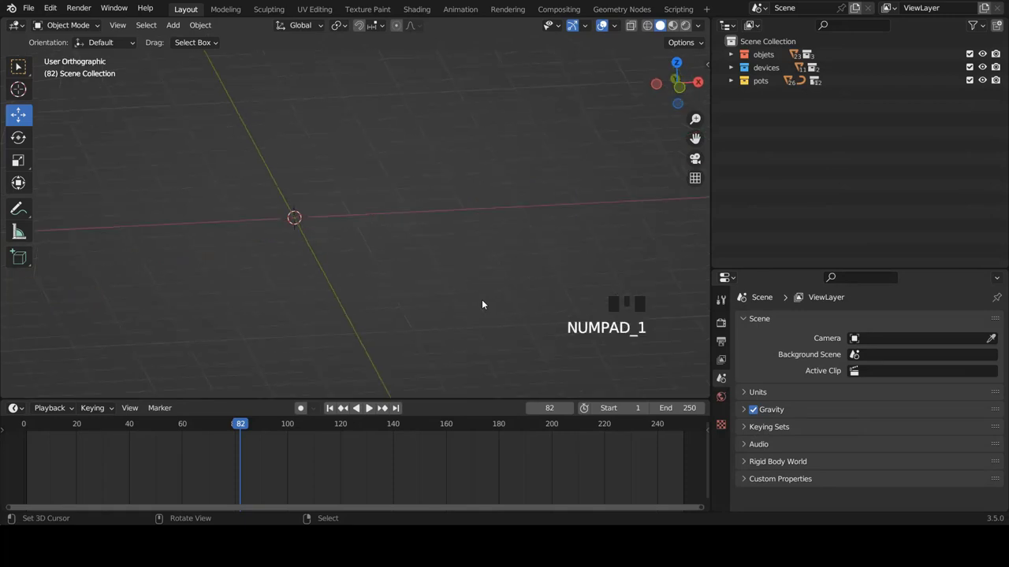
# Step: Create a new collection in the Outliner and rename it 'accessoires'
pyautogui.scroll(-3)
pyautogui.scroll(3)
pyautogui.click(750, 39)
pyautogui.moveTo(753, 45); pyautogui.dragTo(776, 95)
pyautogui.doubleClick(776, 95)
pyautogui.press('c')
pyautogui.press('s')
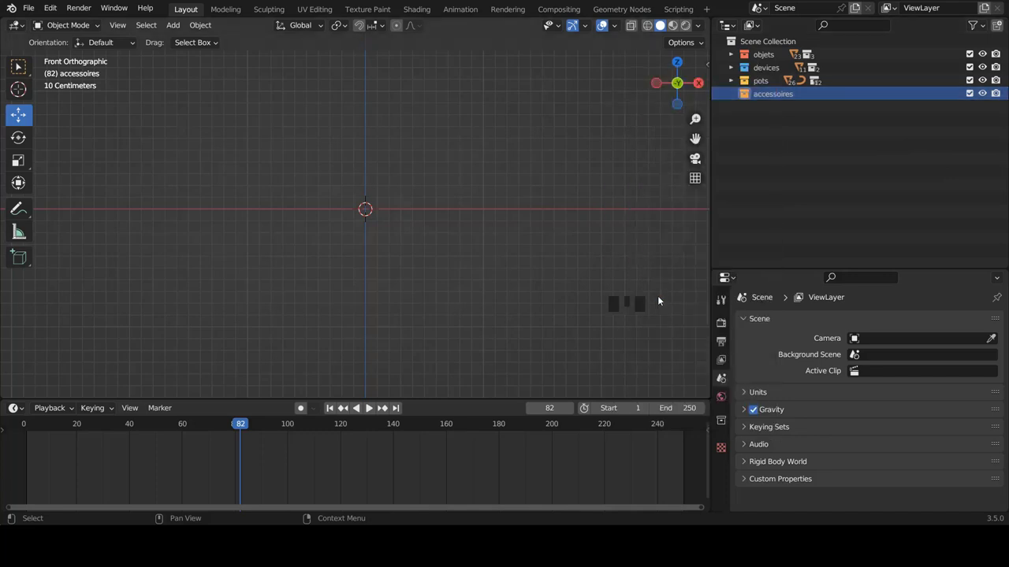
# Step: Add a child collection inside accessoires and rename it 'cuilleres'
pyautogui.moveTo(765, 96); pyautogui.dragTo(786, 108)
pyautogui.click(787, 108)
pyautogui.doubleClick(786, 108)
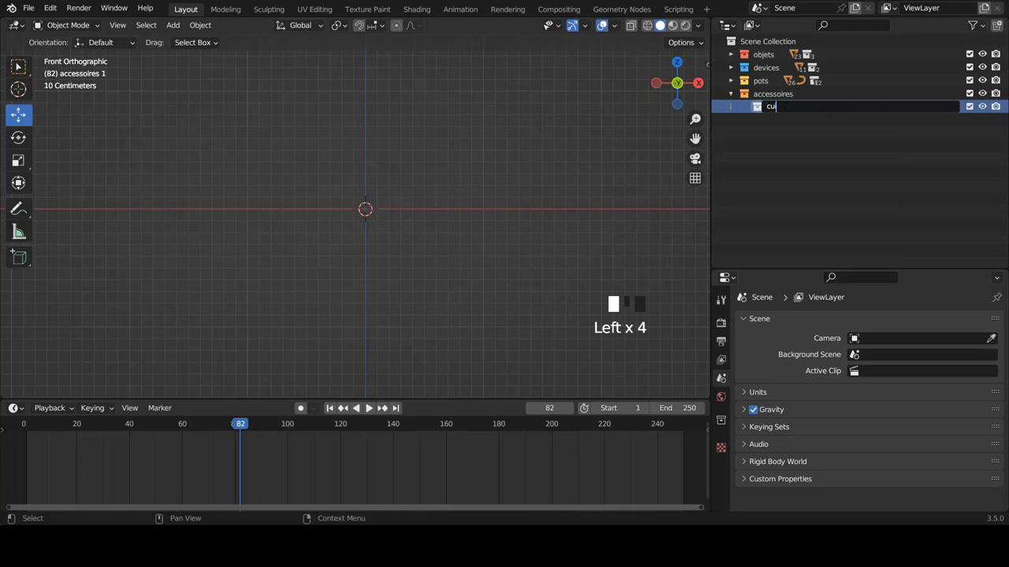
pyautogui.press('l')
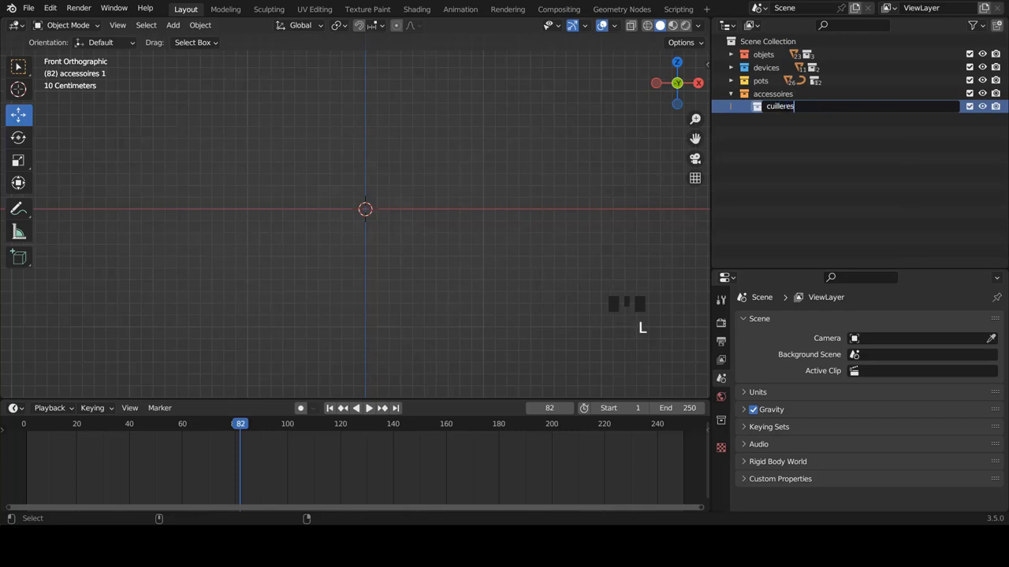
pyautogui.click(159, 182)
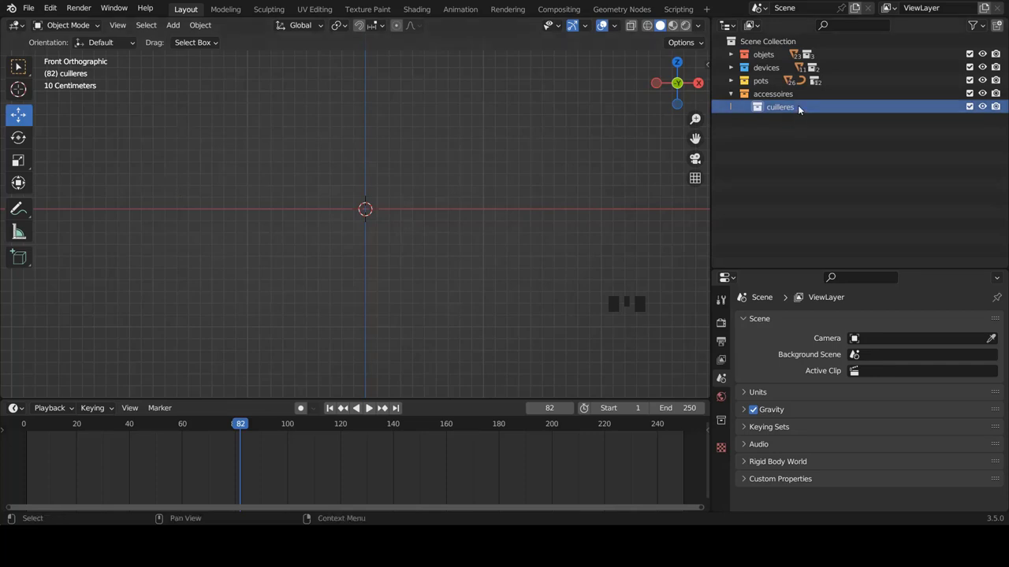
pyautogui.press('shift+c')
# Step: Add a cube and round it with a level-2 Subdivision Surface modifier applied to the mesh
pyautogui.scroll(-3)
pyautogui.scroll(3)
pyautogui.press('shift+a')
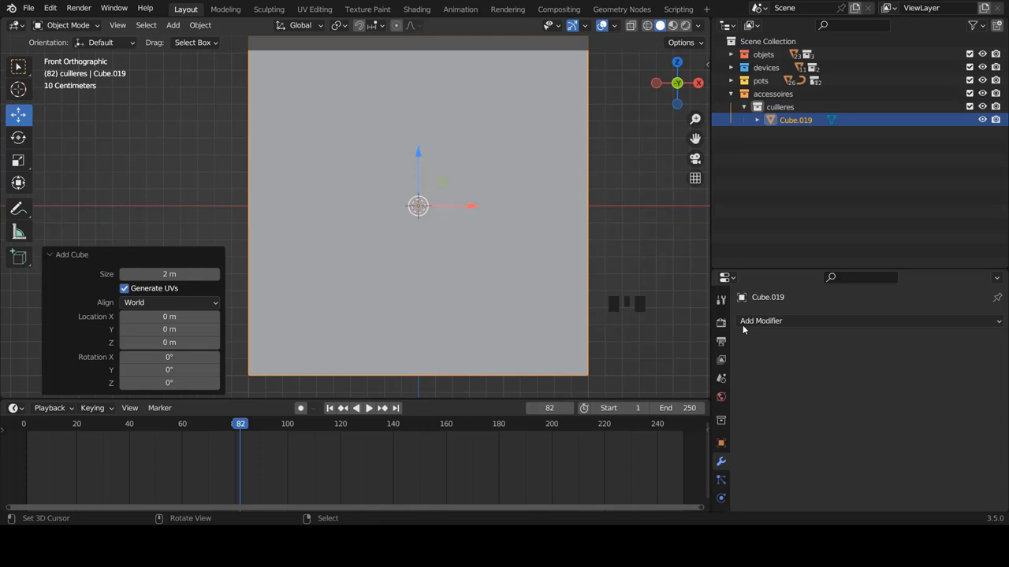
pyautogui.click(769, 323)
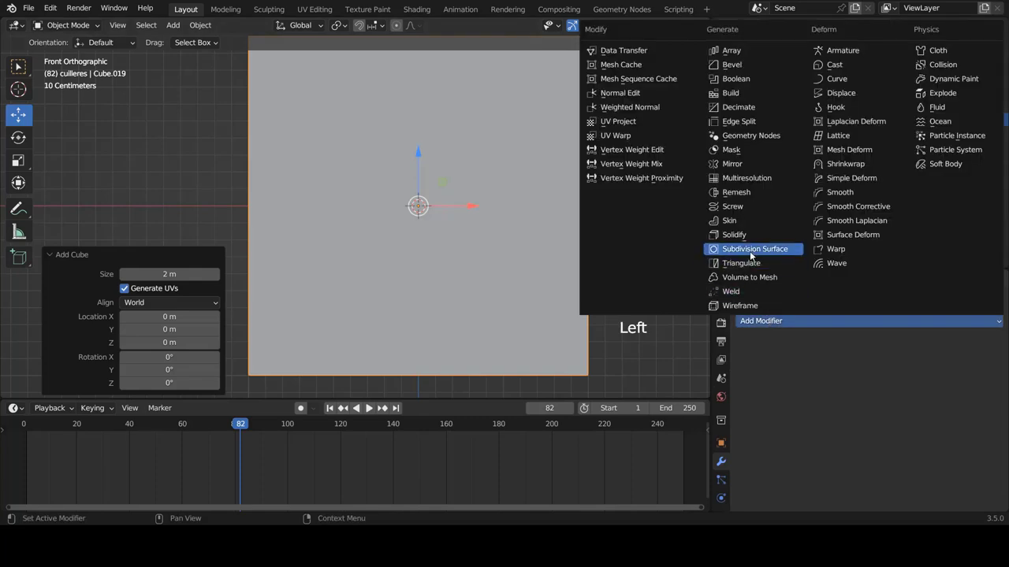
pyautogui.click(752, 254)
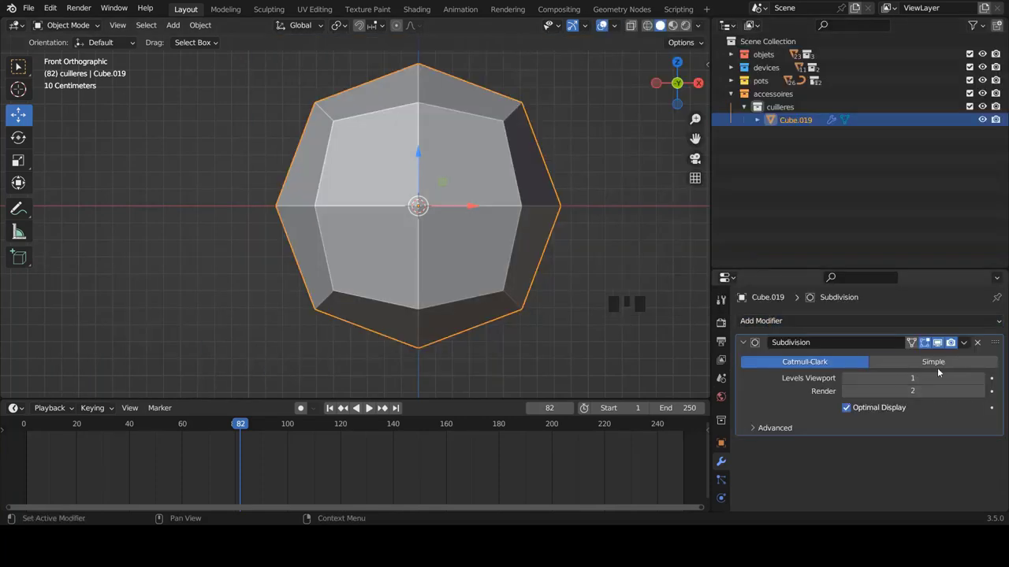
pyautogui.click(984, 384)
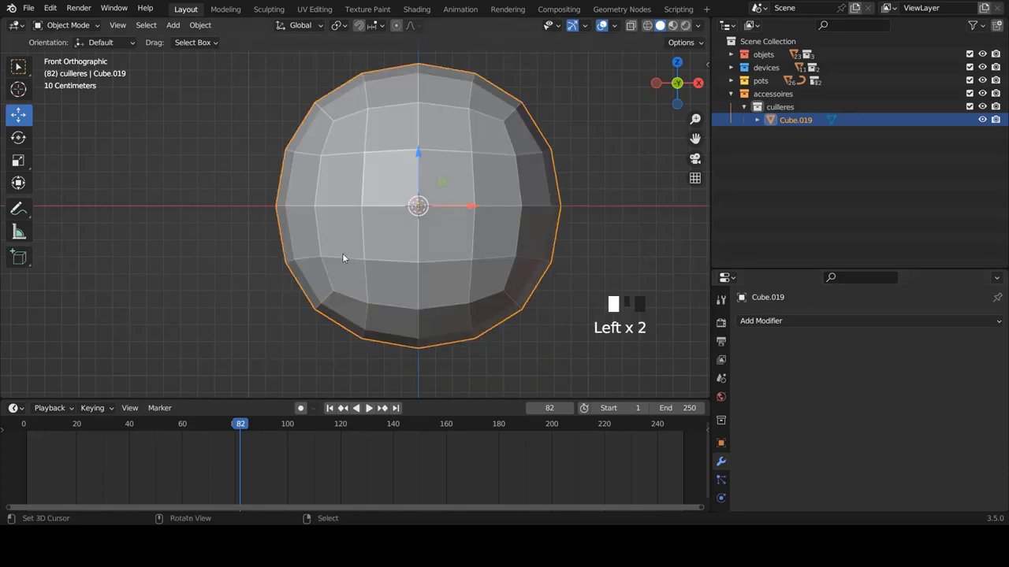
# Step: Delete the upper half's vertices so only an open half-sphere bowl remains
pyautogui.press('Tab')
pyautogui.scroll(3)
pyautogui.scroll(3)
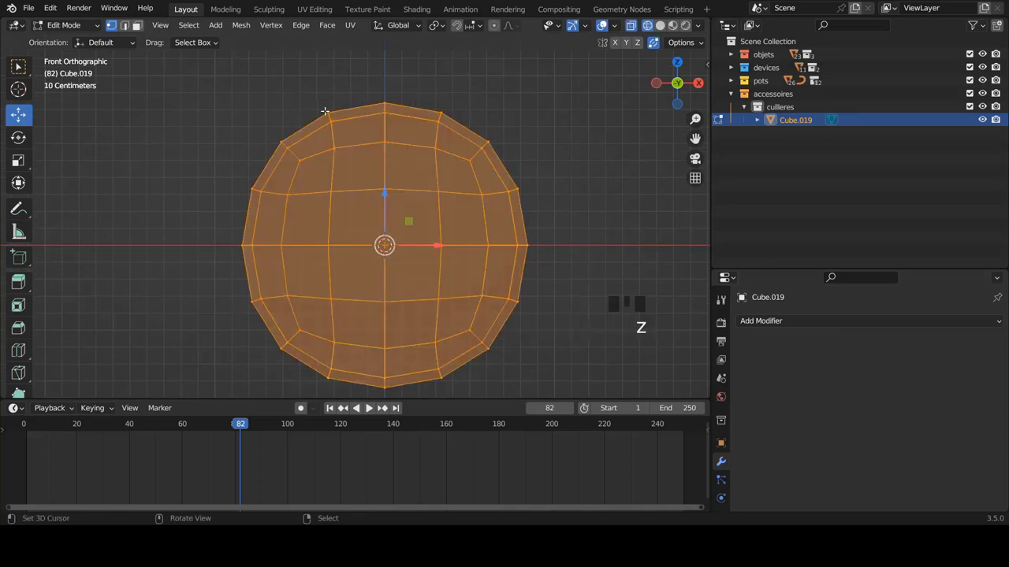
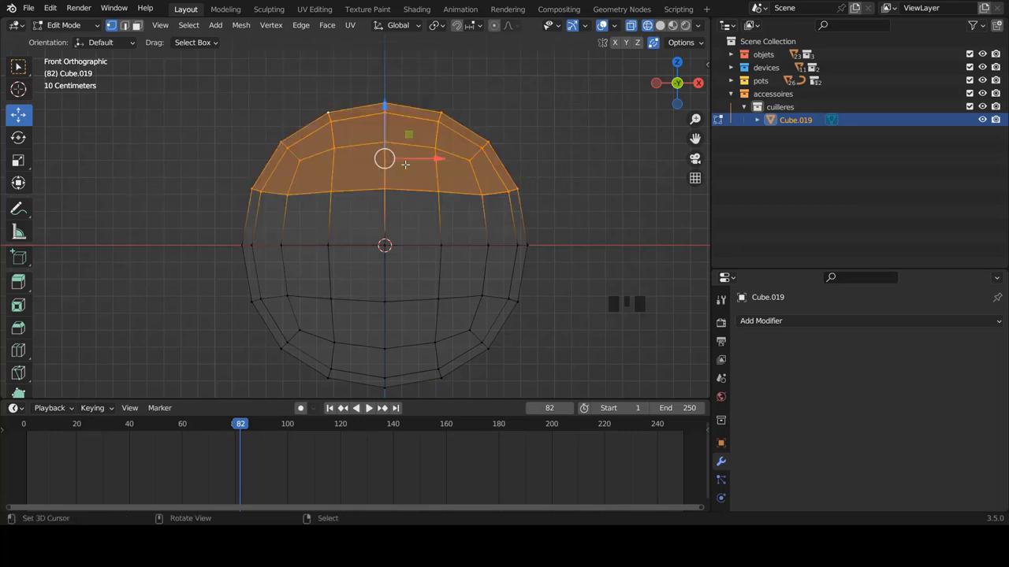
pyautogui.press('x')
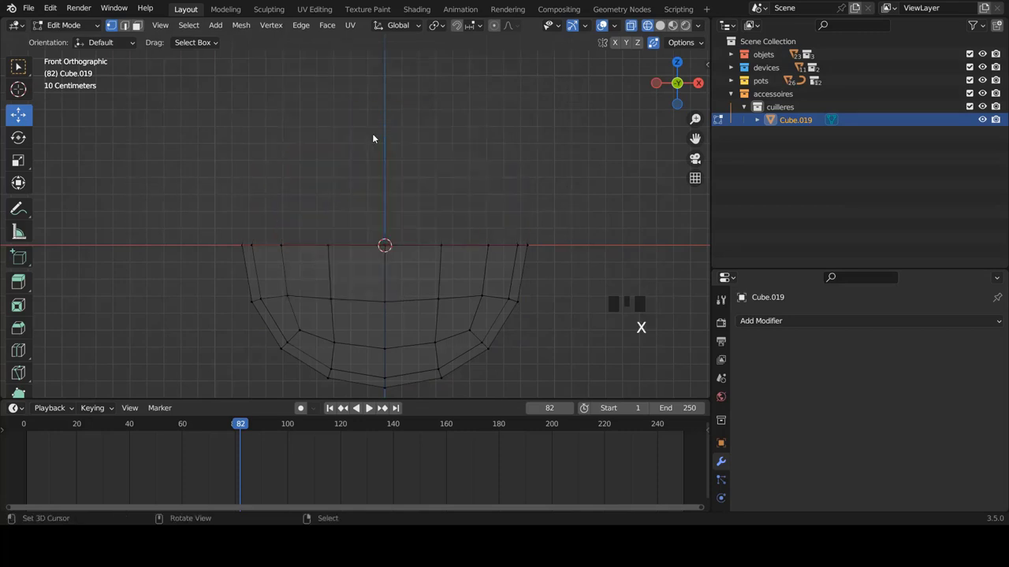
pyautogui.scroll(-3)
pyautogui.press('z')
pyautogui.scroll(3)
# Step: Back in Object Mode, orbit the view to look into the open bowl
pyautogui.press('Tab')
pyautogui.scroll(-3)
pyautogui.moveTo(398, 183); pyautogui.dragTo(385, 215)
pyautogui.scroll(-3)
pyautogui.scroll(3)
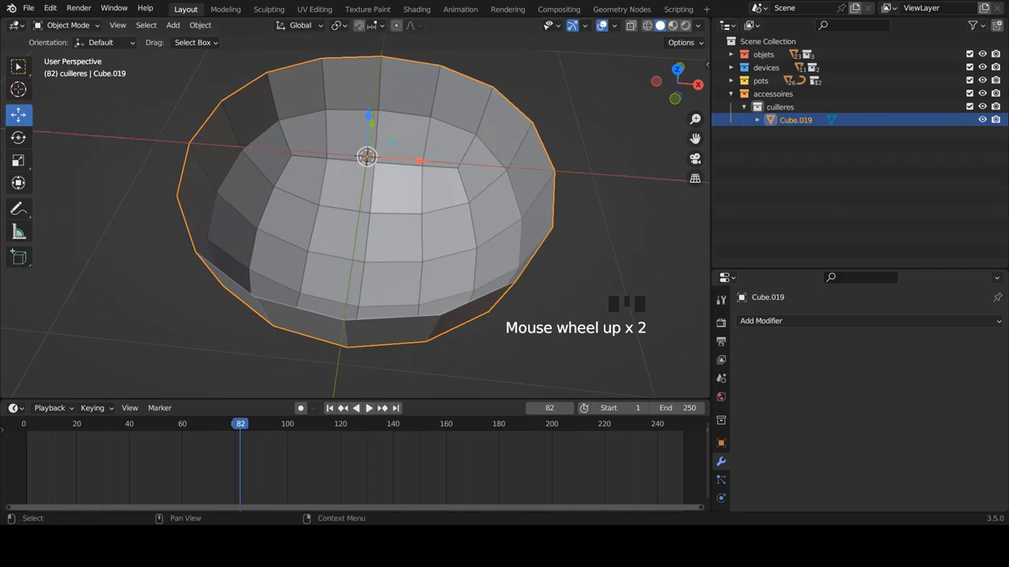
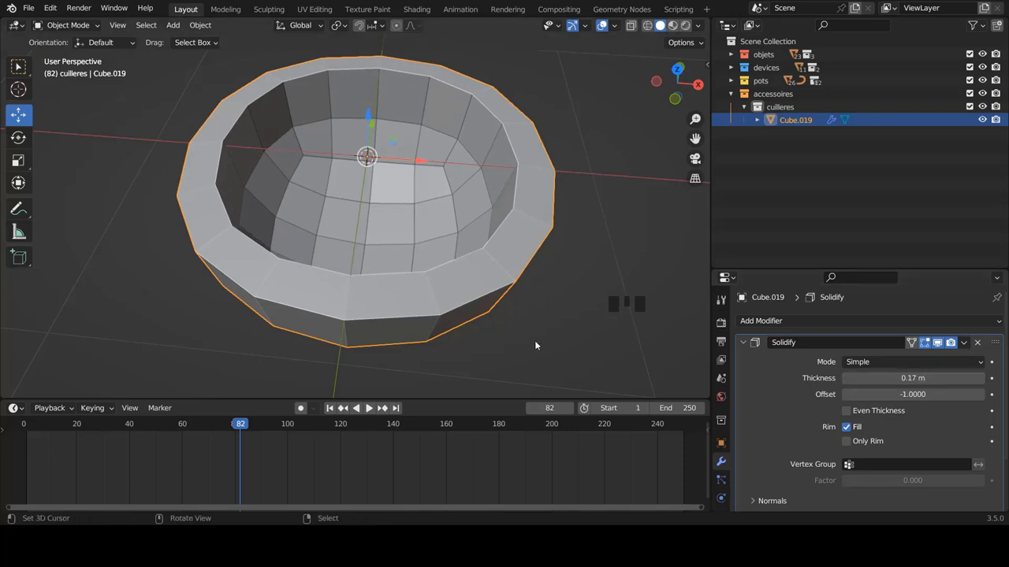
# Step: Set a Solidify wall thickness of 0.17 m on the bowl, ready to apply
pyautogui.moveTo(533, 284); pyautogui.dragTo(970, 343)
pyautogui.click(970, 344)
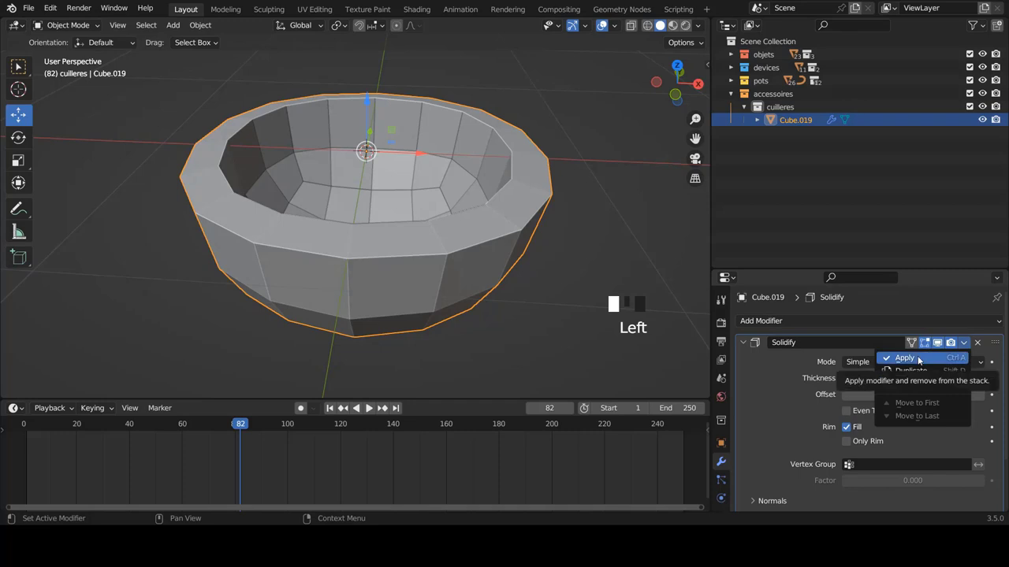
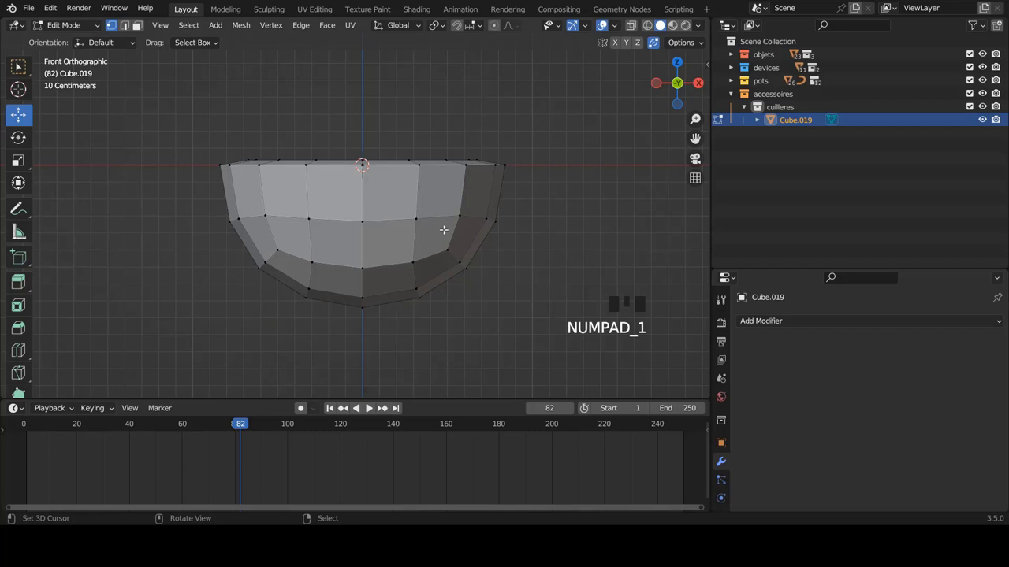
pyautogui.scroll(3)
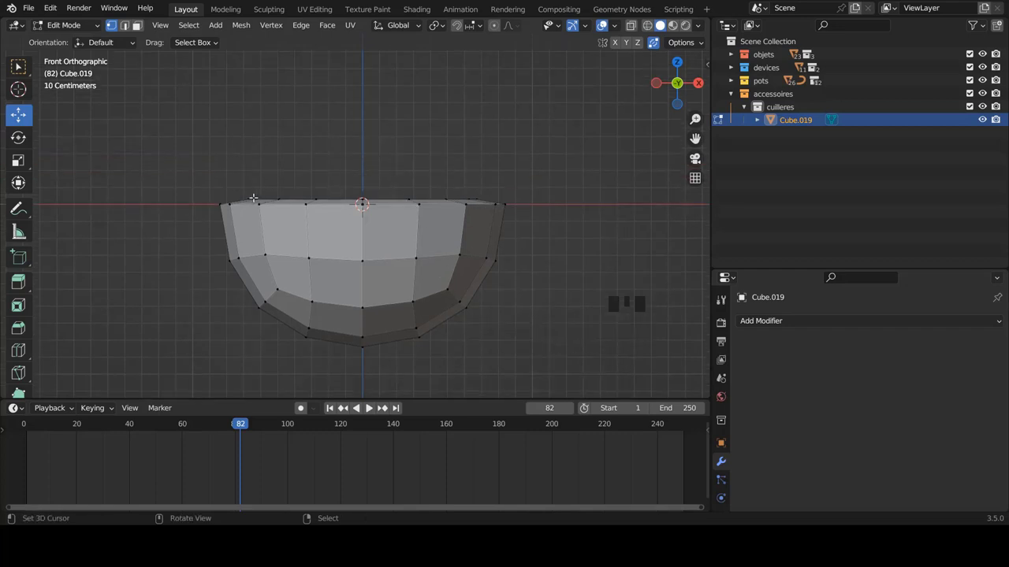
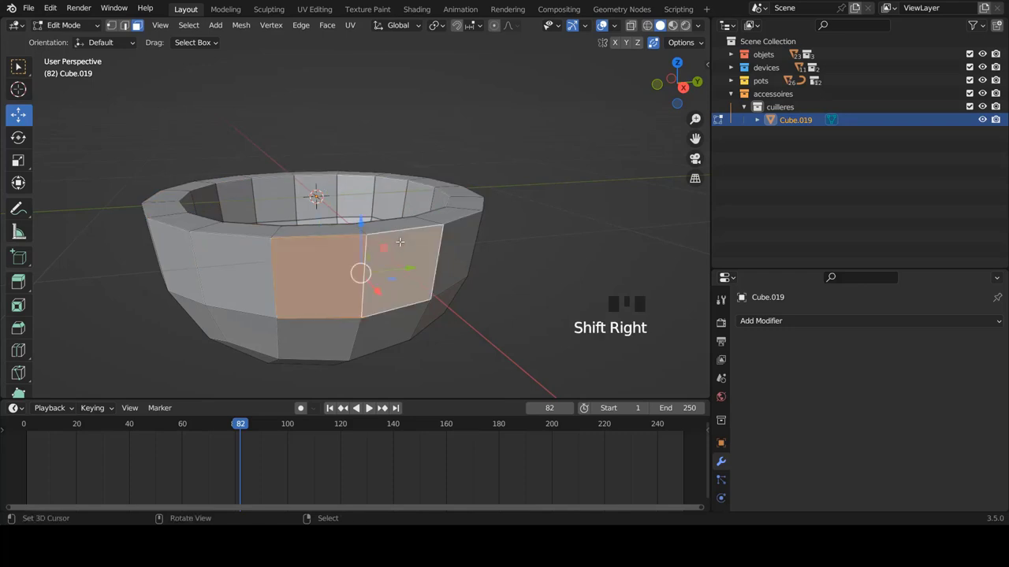
# Step: Extrude the bowl's side faces outward along X to start the handle
pyautogui.press('KP_1')
pyautogui.scroll(-3)
pyautogui.scroll(3)
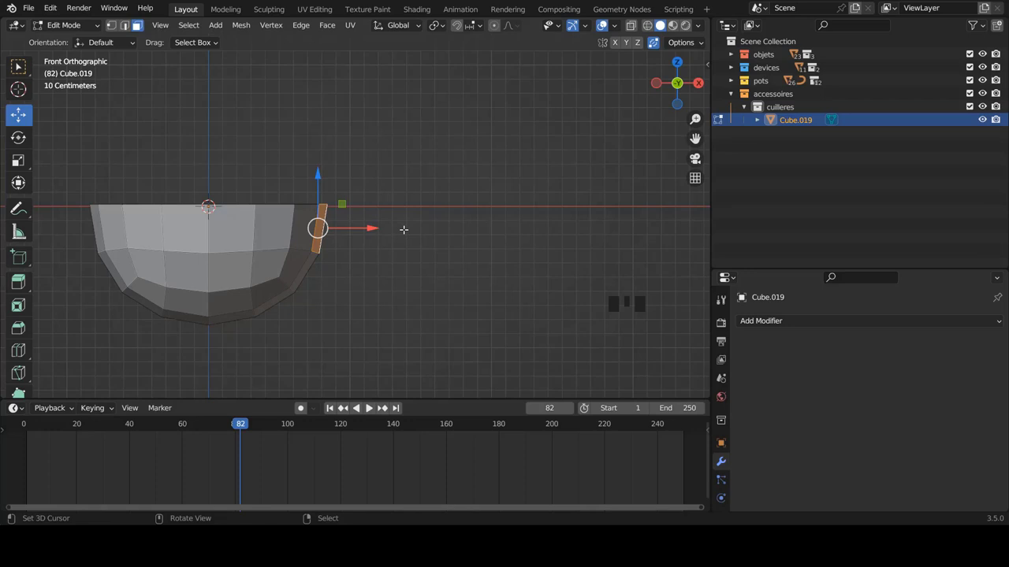
pyautogui.press('e')
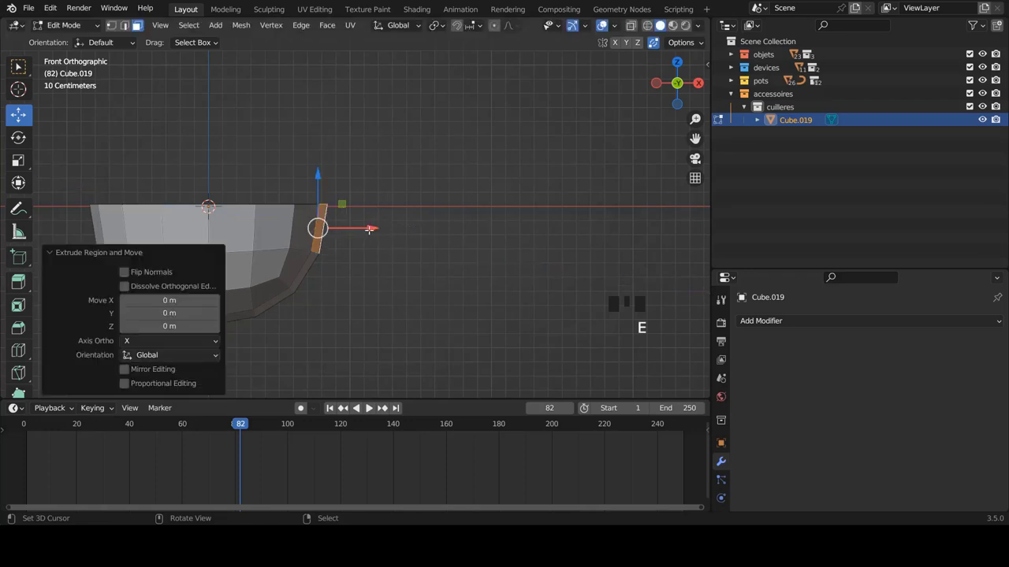
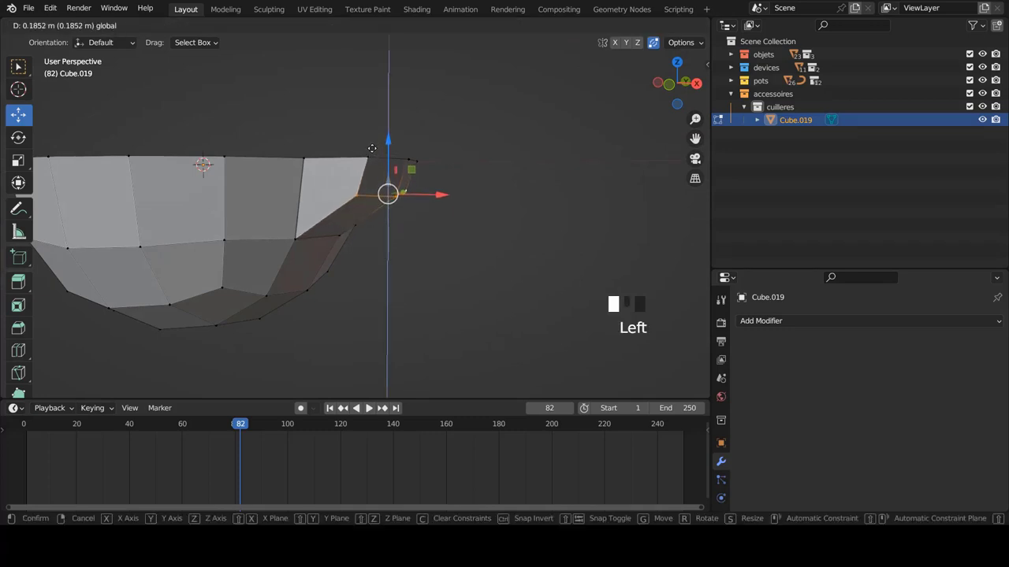
pyautogui.press('KP_1')
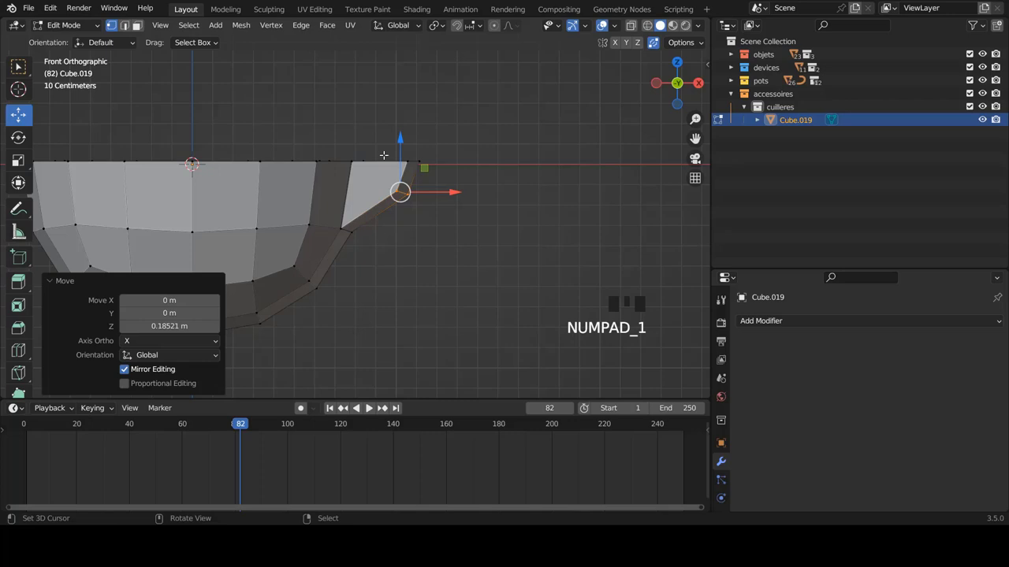
pyautogui.press('z')
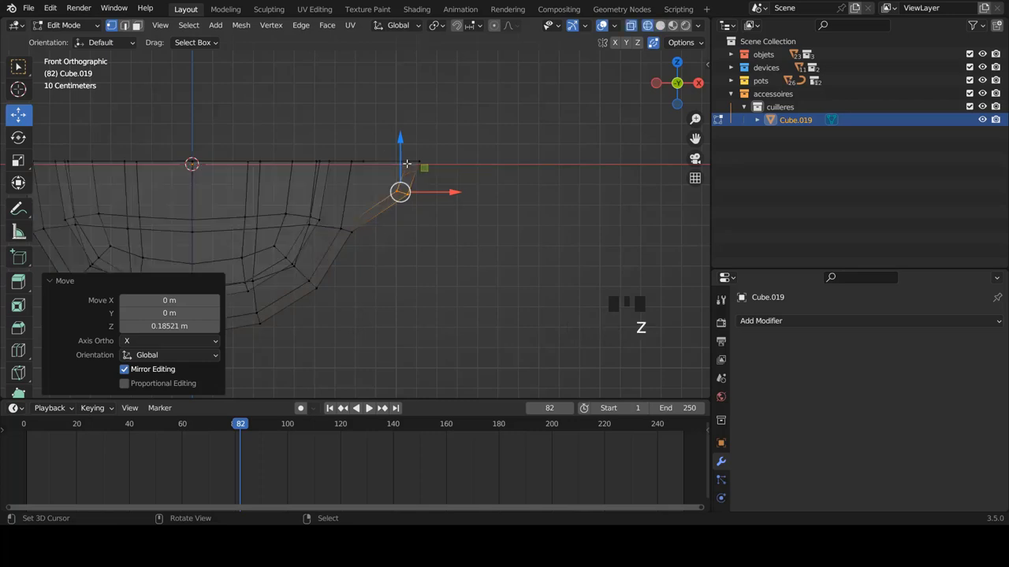
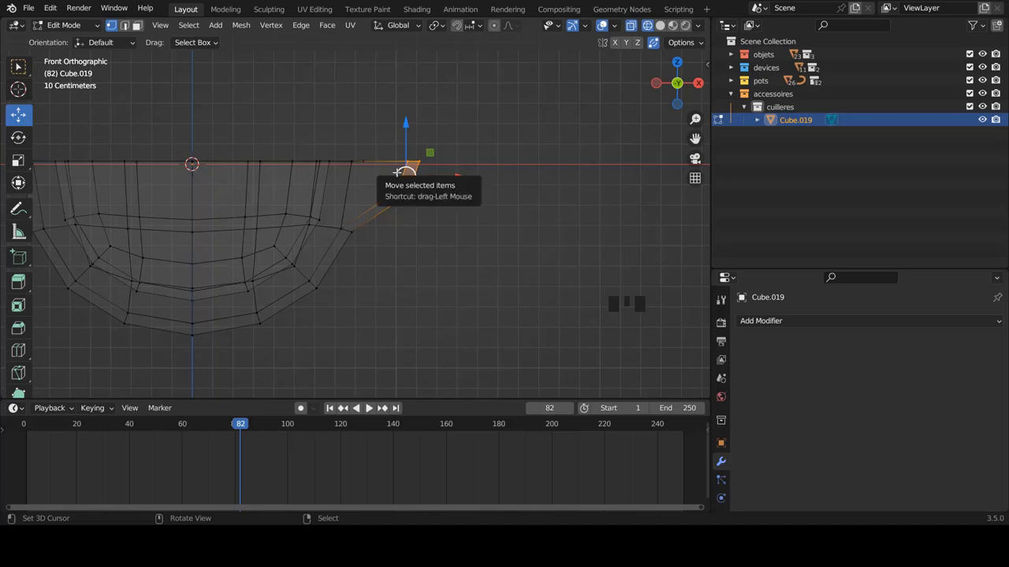
# Step: Flatten the handle end into one plane and narrow its width from the top view
pyautogui.press('s')
pyautogui.press('z')
pyautogui.scroll(3)
pyautogui.press('e')
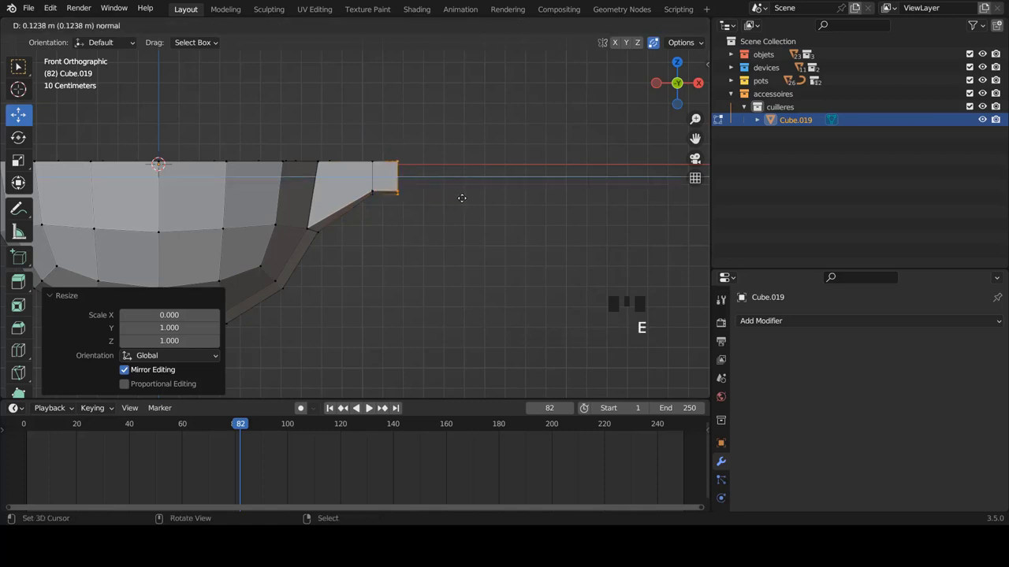
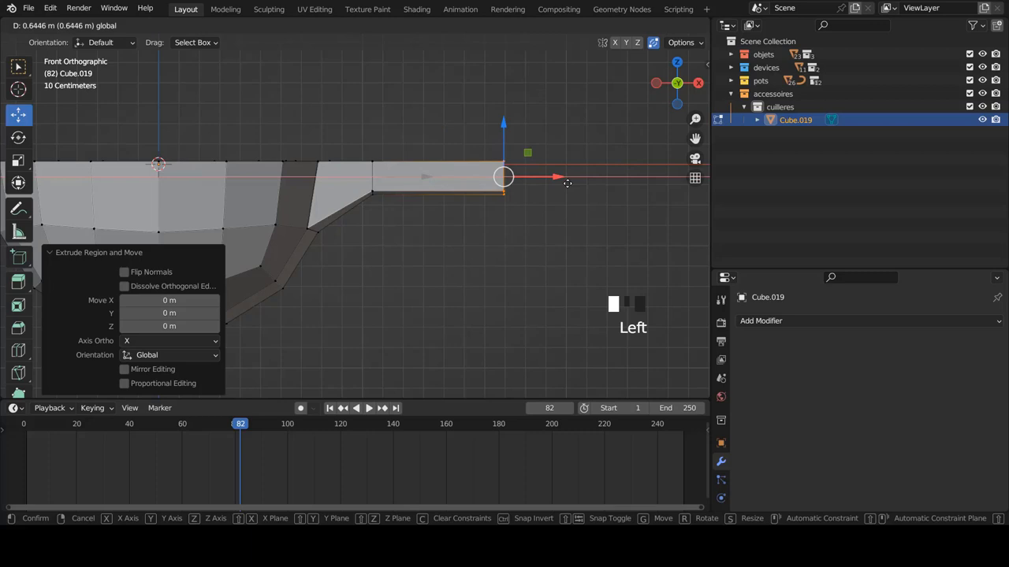
pyautogui.scroll(-3)
pyautogui.press('KP_7')
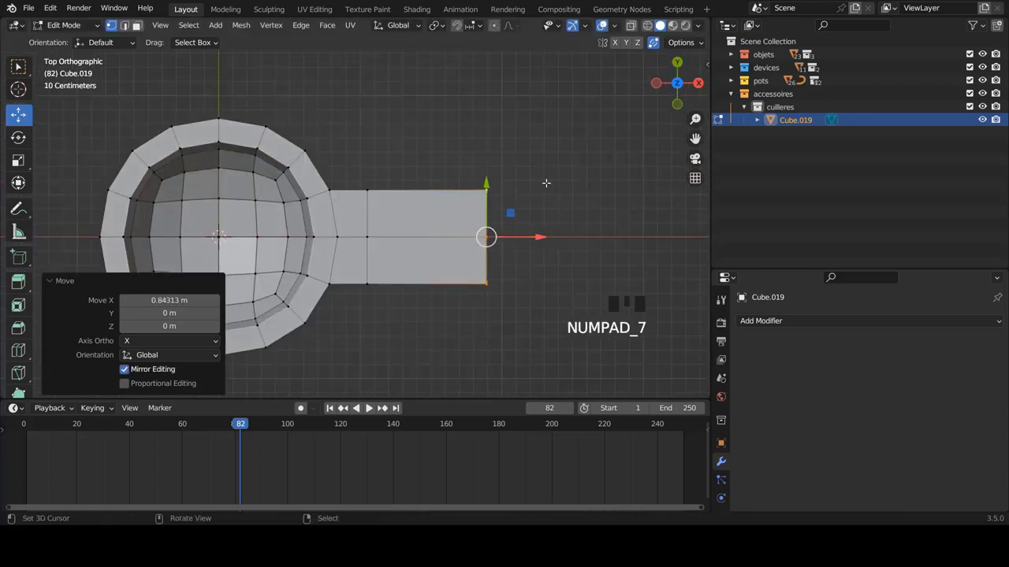
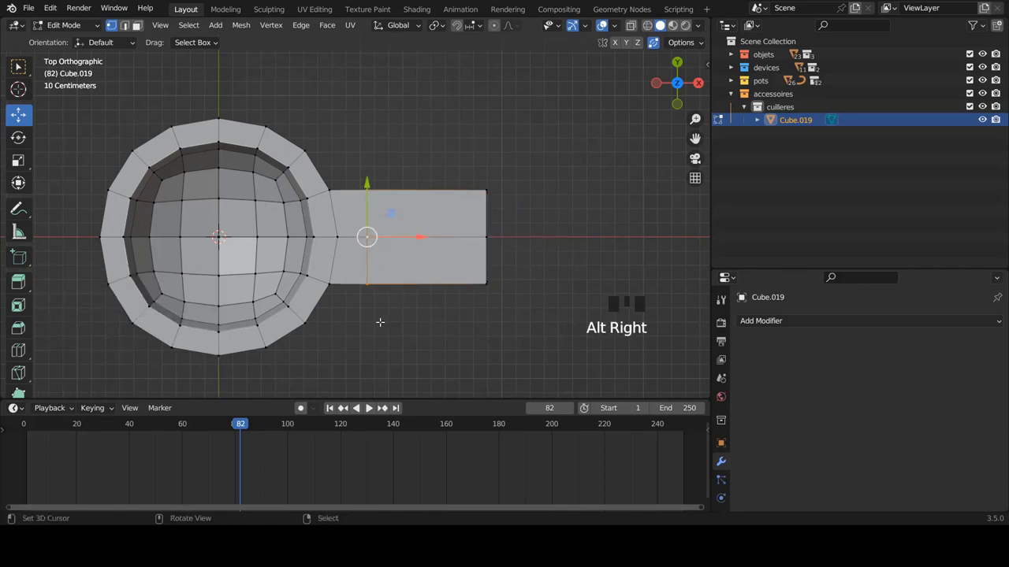
pyautogui.press('s')
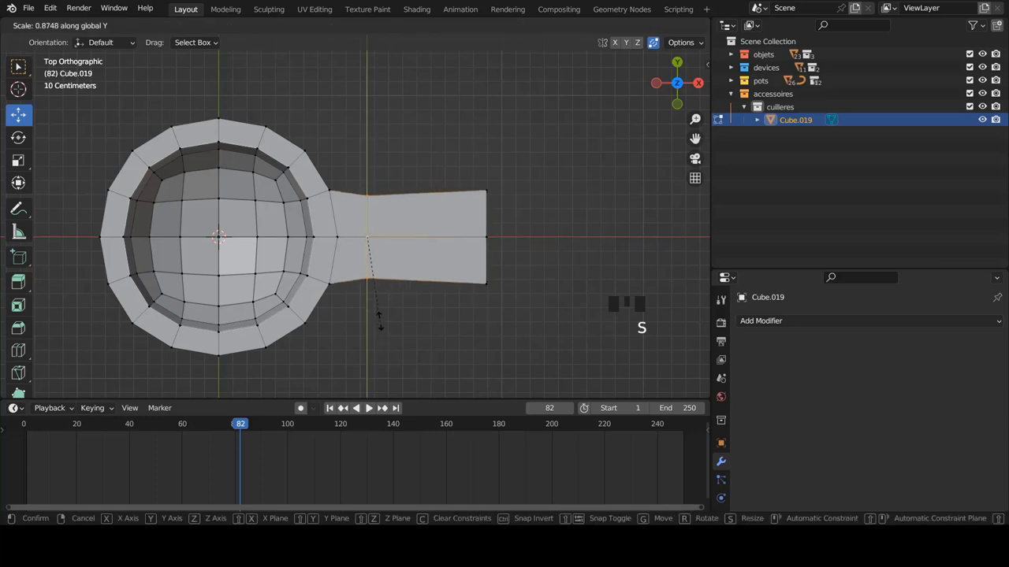
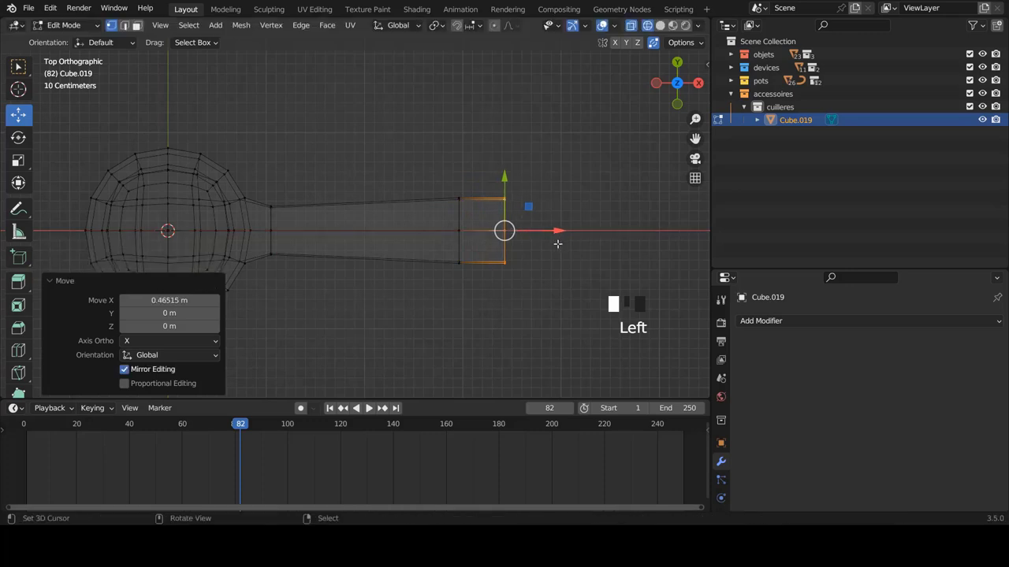
# Step: Narrow the extended handle section and add a tip loop cut scaled into a rounded end
pyautogui.press('s')
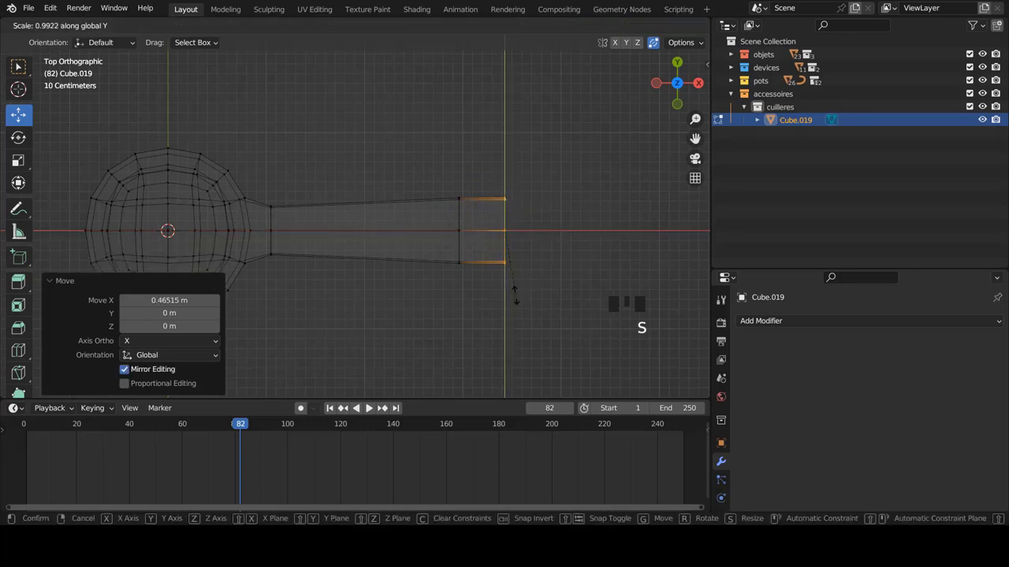
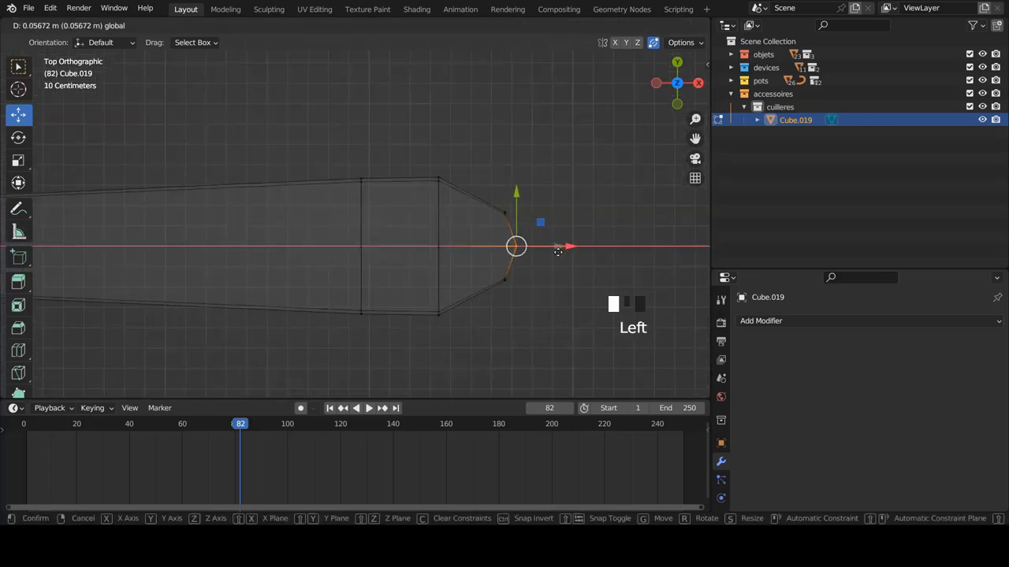
pyautogui.press('z')
pyautogui.scroll(-3)
pyautogui.scroll(3)
pyautogui.press('ctrl+r')
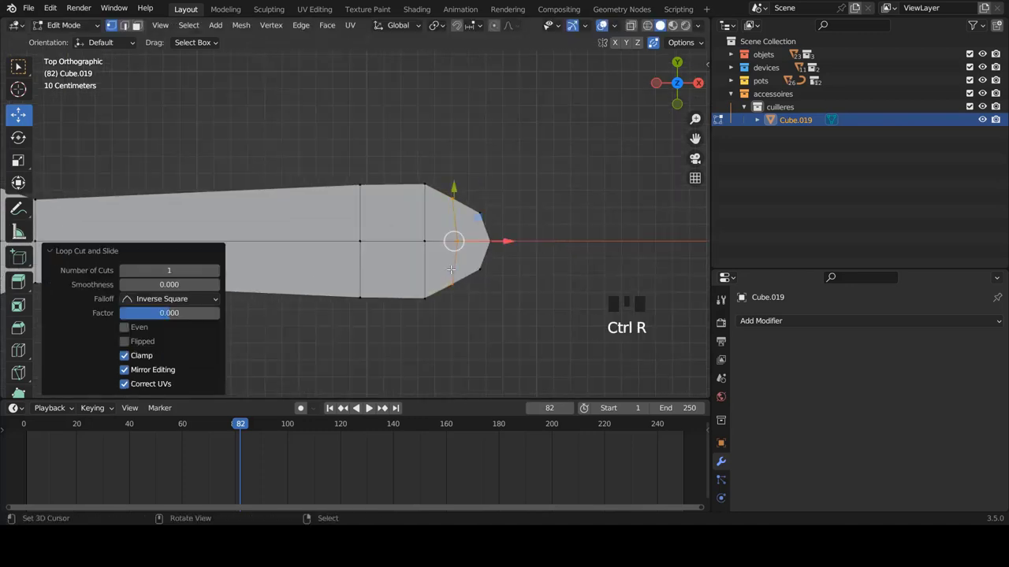
pyautogui.press('z')
pyautogui.press('s')
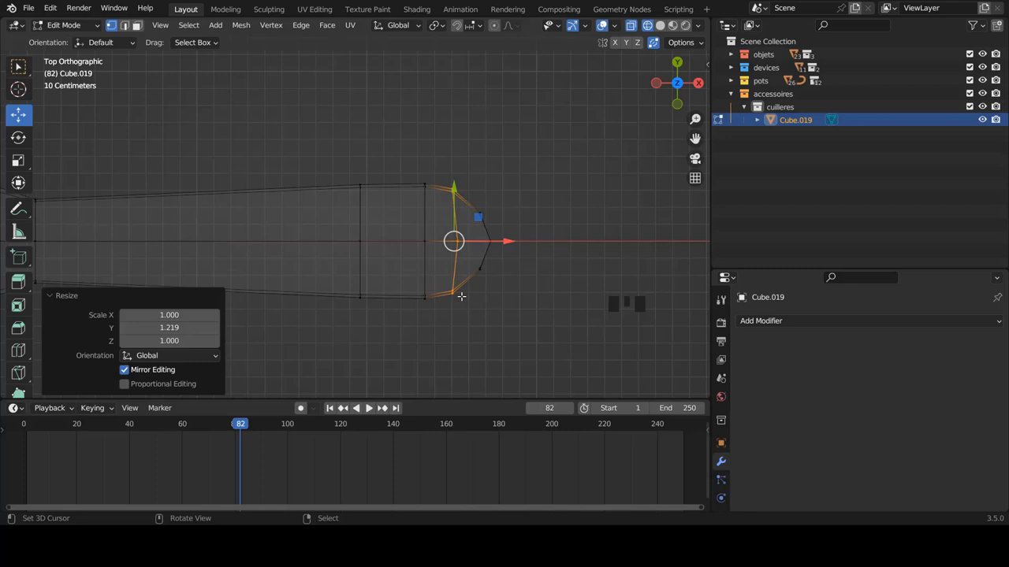
pyautogui.press('z')
# Step: Inspect the handle shape, then add an edge loop along the handle and slide it into place
pyautogui.press('Tab')
pyautogui.scroll(-3)
pyautogui.moveTo(461, 227); pyautogui.dragTo(452, 175)
pyautogui.press('KP_1')
pyautogui.press('z')
pyautogui.press('z')
pyautogui.moveTo(356, 182); pyautogui.dragTo(334, 204)
pyautogui.scroll(3)
pyautogui.scroll(-3)
pyautogui.press('Tab')
pyautogui.press('ctrl+r')
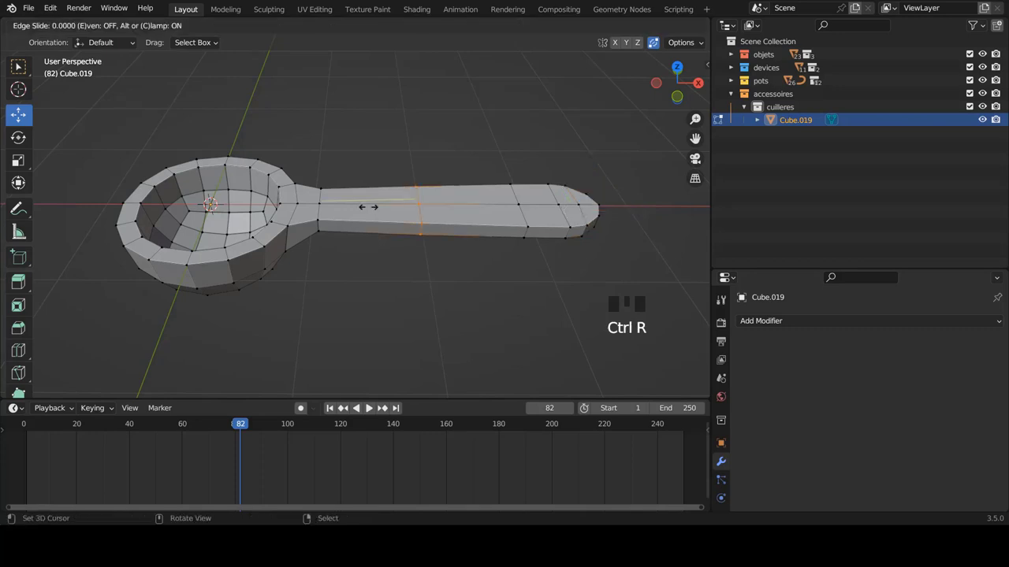
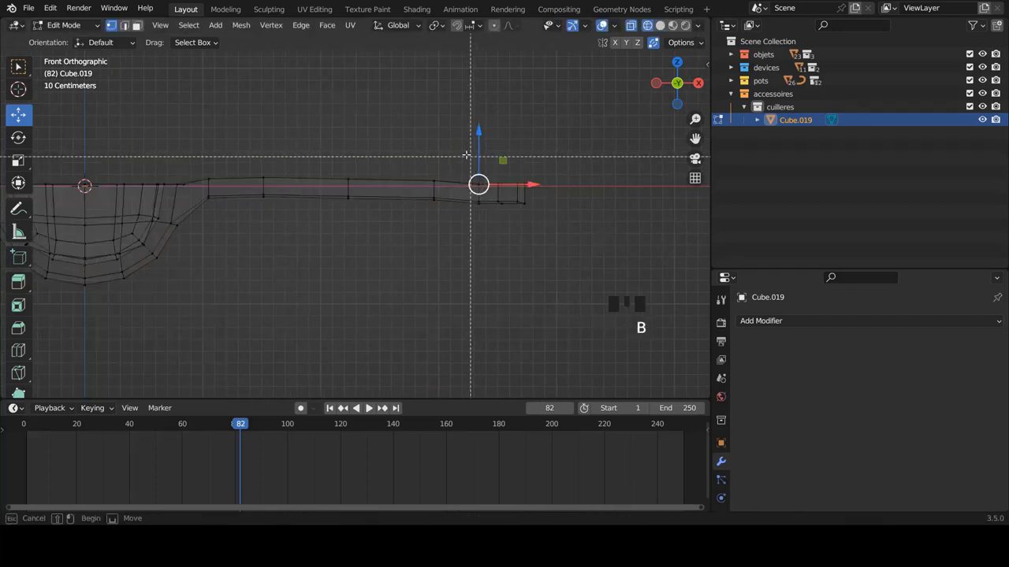
# Step: Box-select the handle vertices in front view and raise them along Z
pyautogui.press('r')
pyautogui.press('z')
pyautogui.press('Tab')
pyautogui.press('a')
pyautogui.scroll(-3)
# Step: Raise the handle tip for a gently curved profile and return to Object Mode
pyautogui.press('Tab')
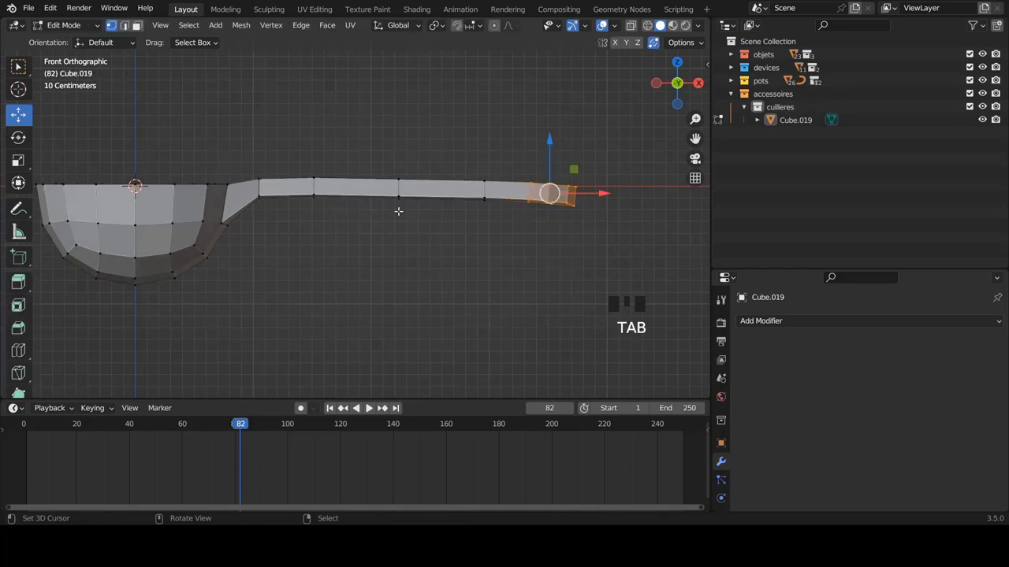
pyautogui.press('Tab')
pyautogui.scroll(-3)
pyautogui.moveTo(410, 246); pyautogui.dragTo(399, 263)
pyautogui.scroll(3)
pyautogui.rightClick(401, 208)
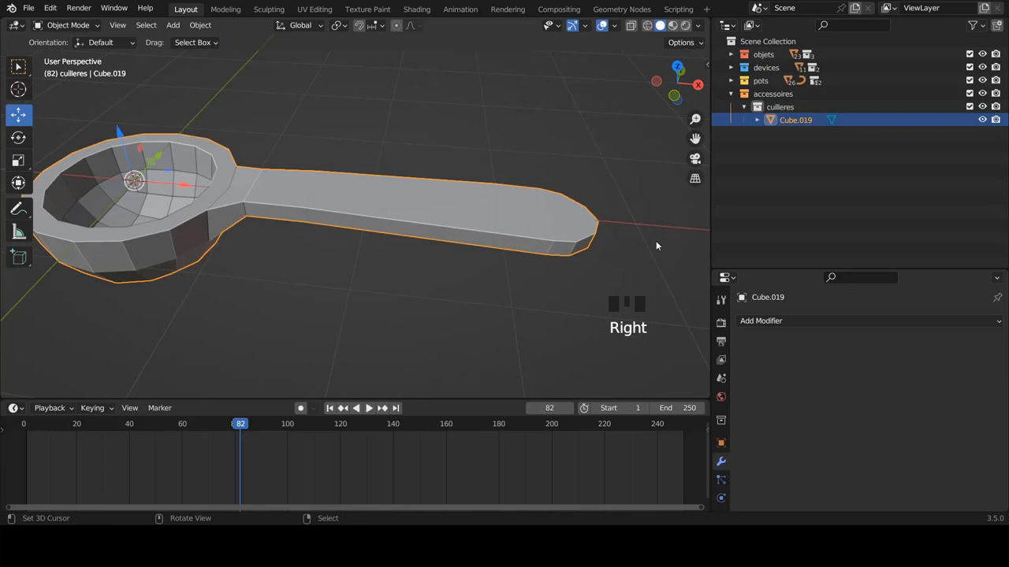
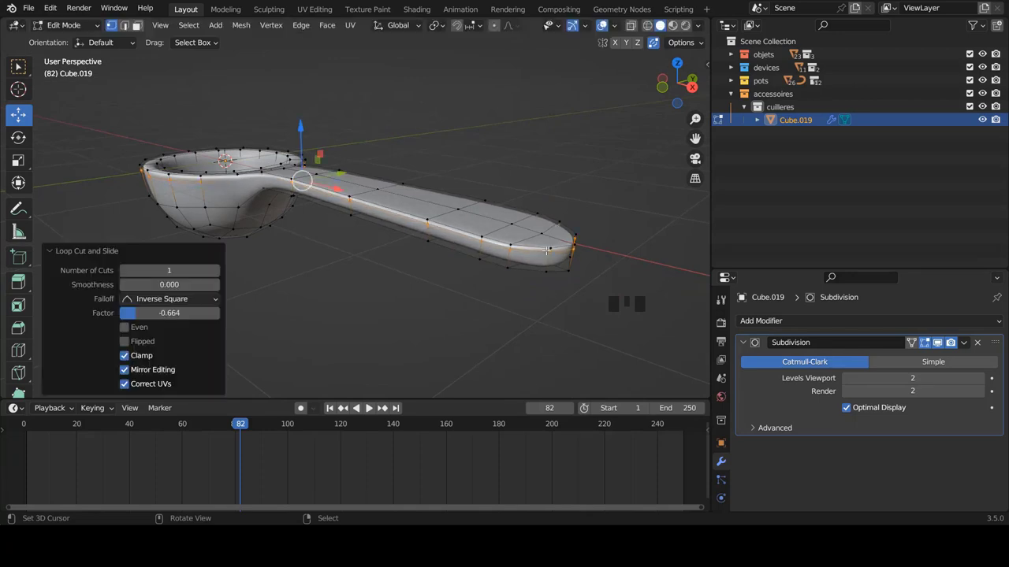
# Step: Orbit in close to the bowl and select the edge loop around its rim
pyautogui.press('Tab')
pyautogui.scroll(-3)
pyautogui.moveTo(409, 197); pyautogui.dragTo(439, 176)
pyautogui.press('a')
pyautogui.scroll(-3)
pyautogui.moveTo(390, 201); pyautogui.dragTo(396, 206)
pyautogui.scroll(-3)
pyautogui.scroll(3)
pyautogui.moveTo(454, 222); pyautogui.dragTo(443, 257)
pyautogui.scroll(3)
pyautogui.rightClick(449, 217)
pyautogui.press('Tab')
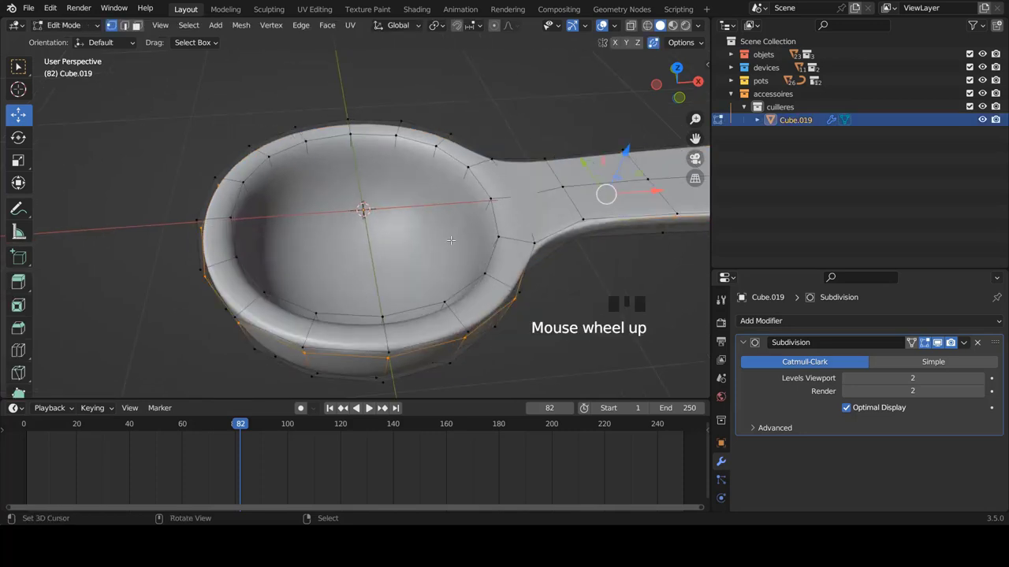
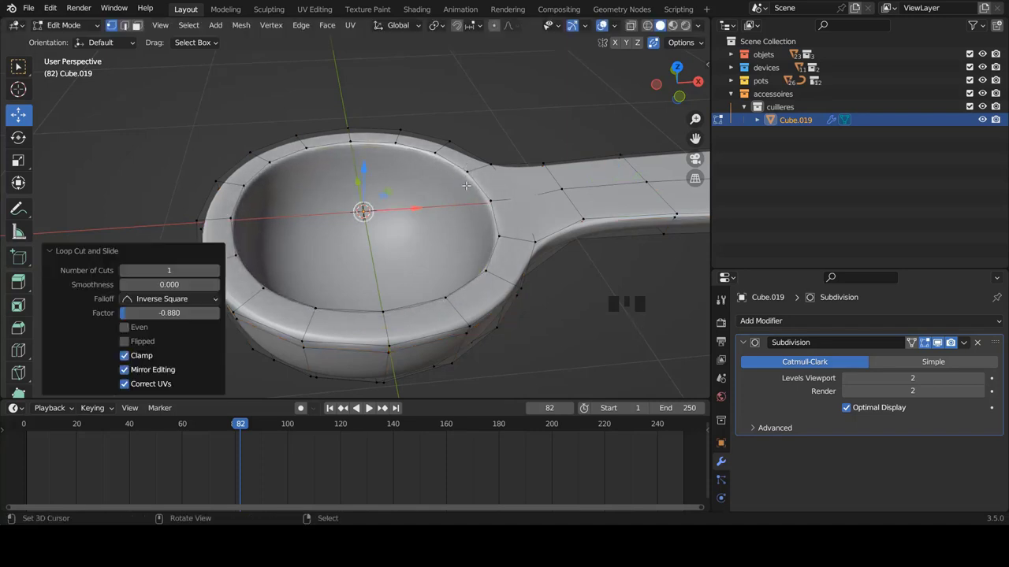
# Step: Add loop cuts around the bowl rim and slide them toward the upper edge
pyautogui.press('ctrl+r')
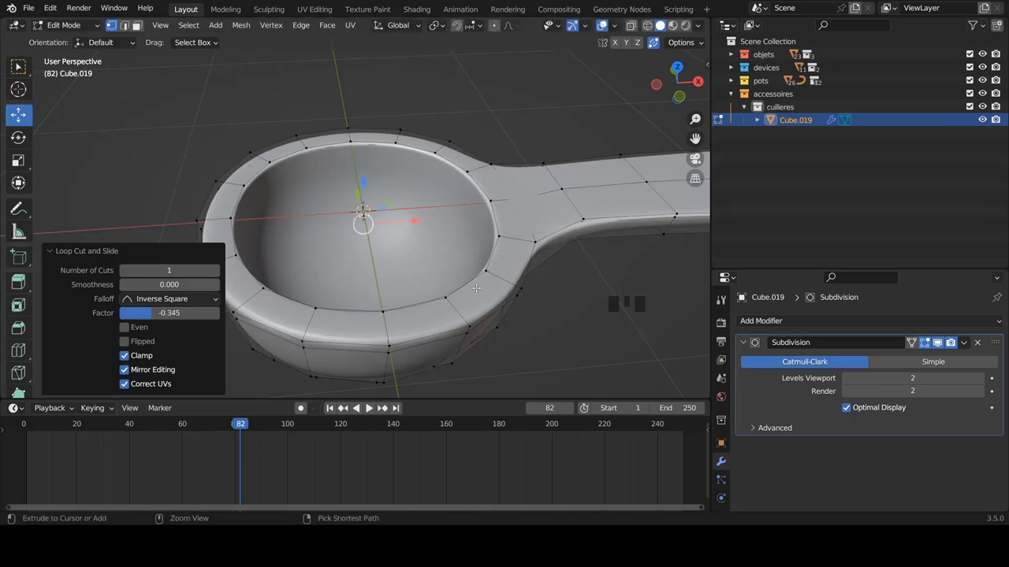
pyautogui.press('ctrl+r')
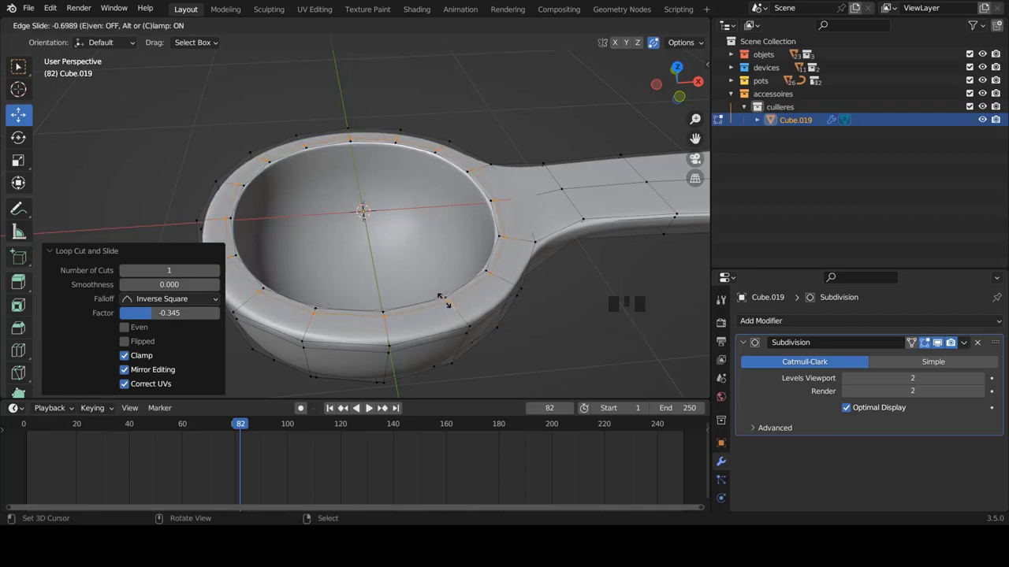
pyautogui.press('ctrl+r')
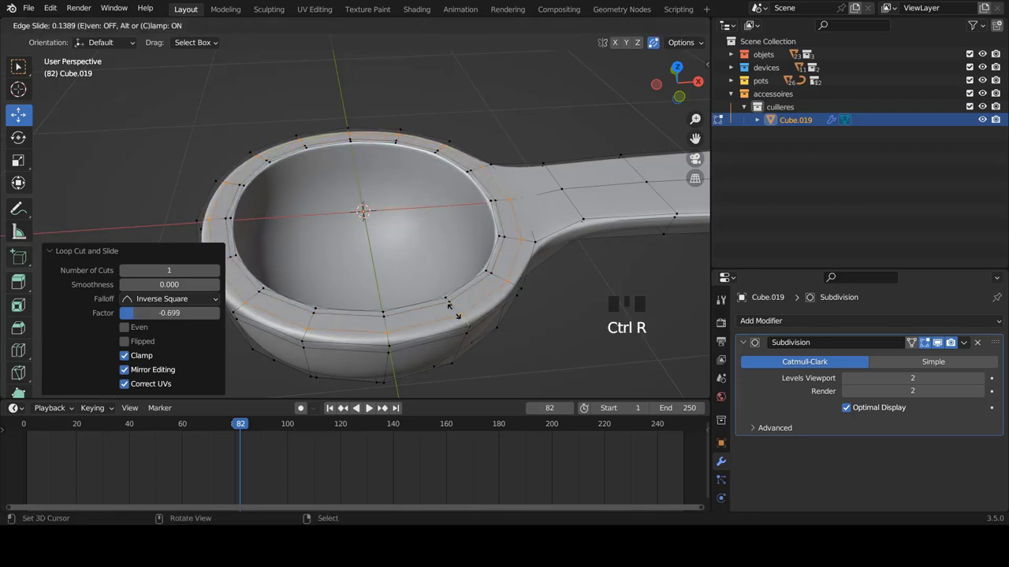
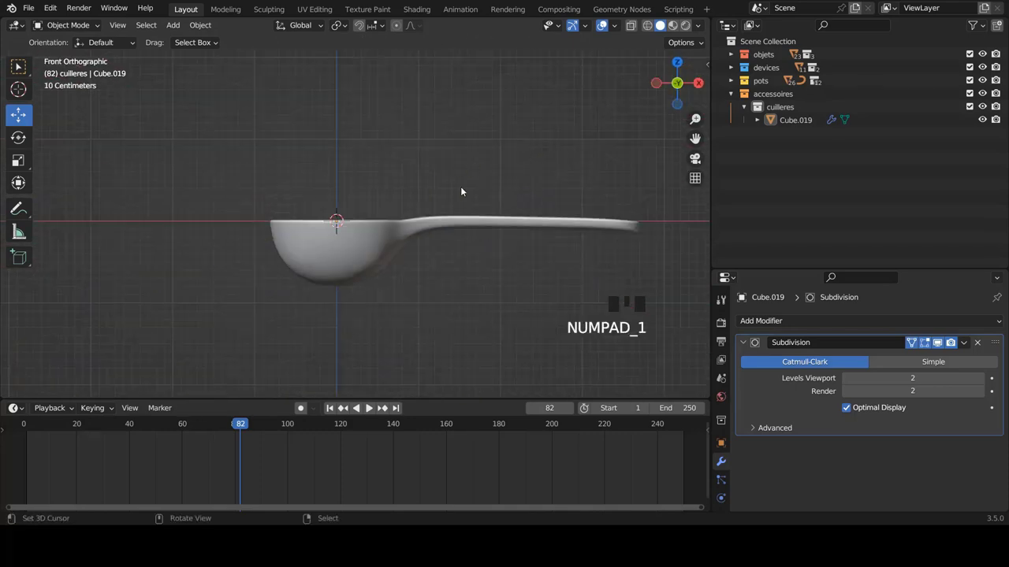
# Step: Orbit around the finished spoon and collapse the cuilleres collection in the Outliner
pyautogui.scroll(3)
pyautogui.moveTo(462, 219); pyautogui.dragTo(976, 153)
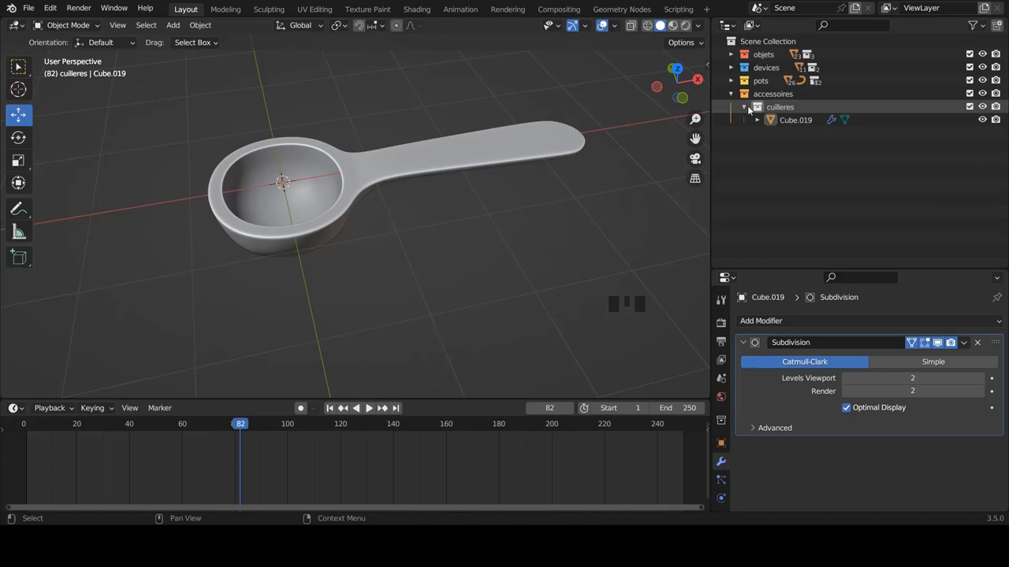
pyautogui.click(746, 112)
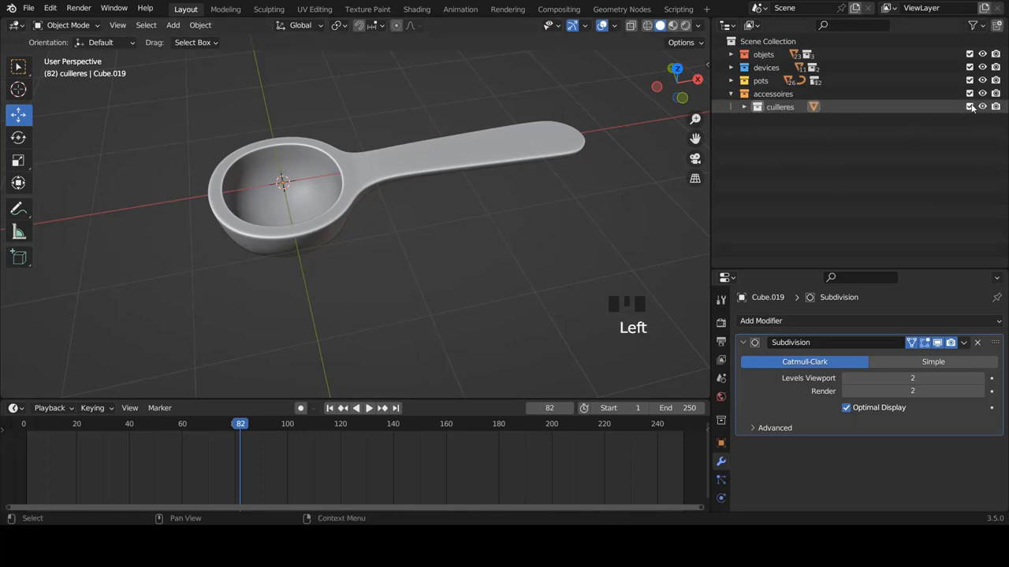